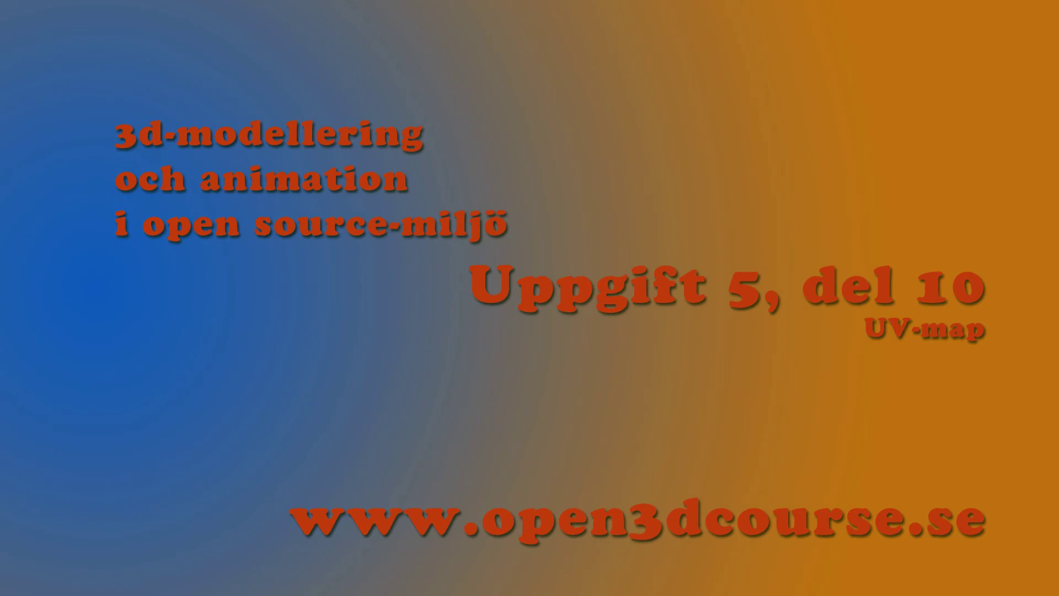
# Undo the last action, leaving Sphere.006 selected in the Shading workspace with no material
pyautogui.press('ctrl+z')
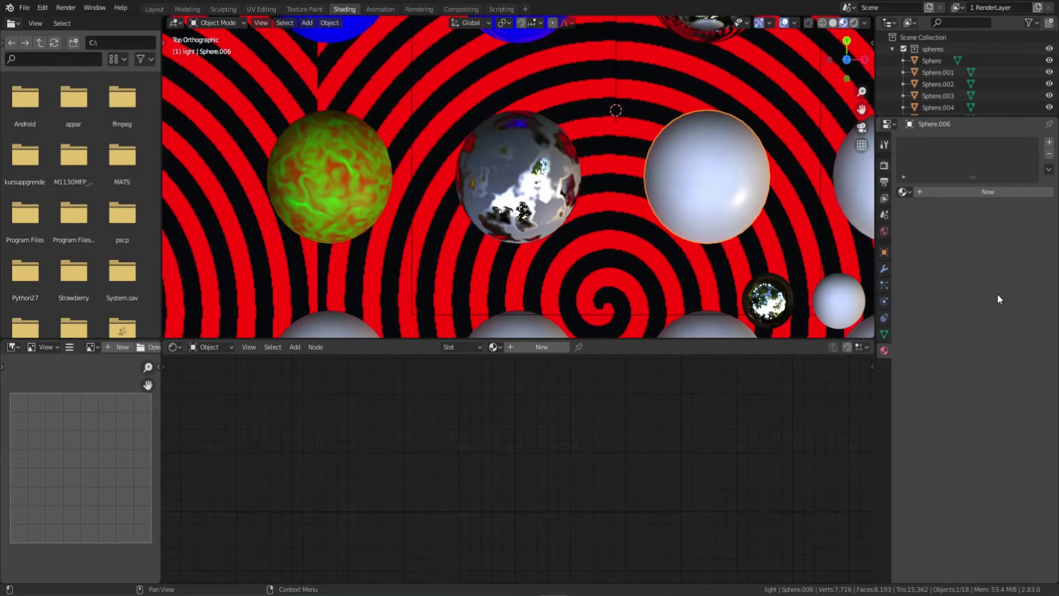
# Create a new material on Sphere.006 and rename it Uvmap_material
pyautogui.click(998, 191)
pyautogui.click(971, 191)
pyautogui.write('ummateri')
pyautogui.press('Return')
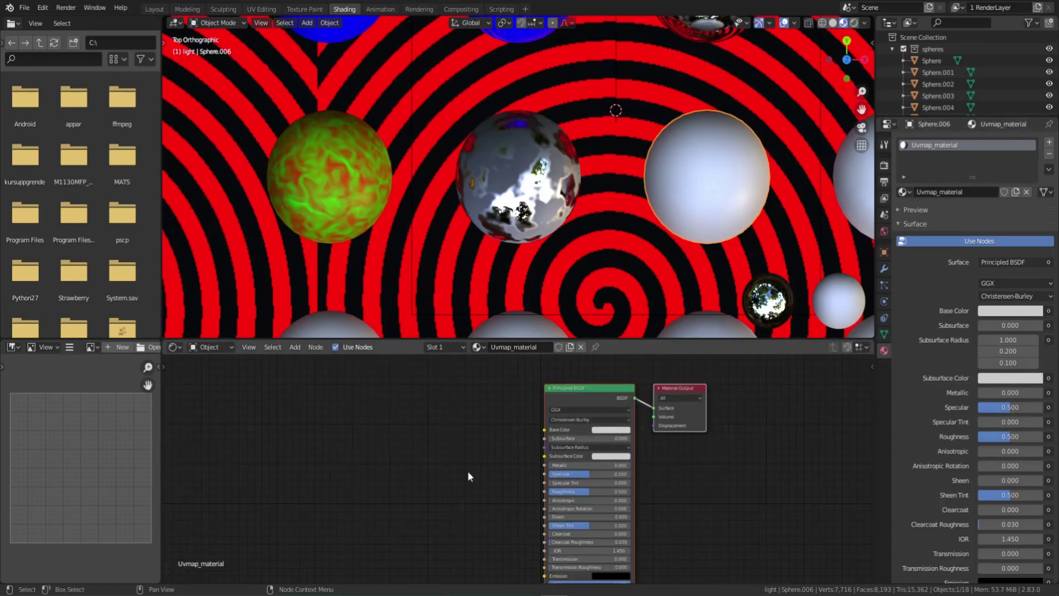
# Add a Brick Texture node and feed it into the Principled BSDF Base Color
pyautogui.press('shift+a')
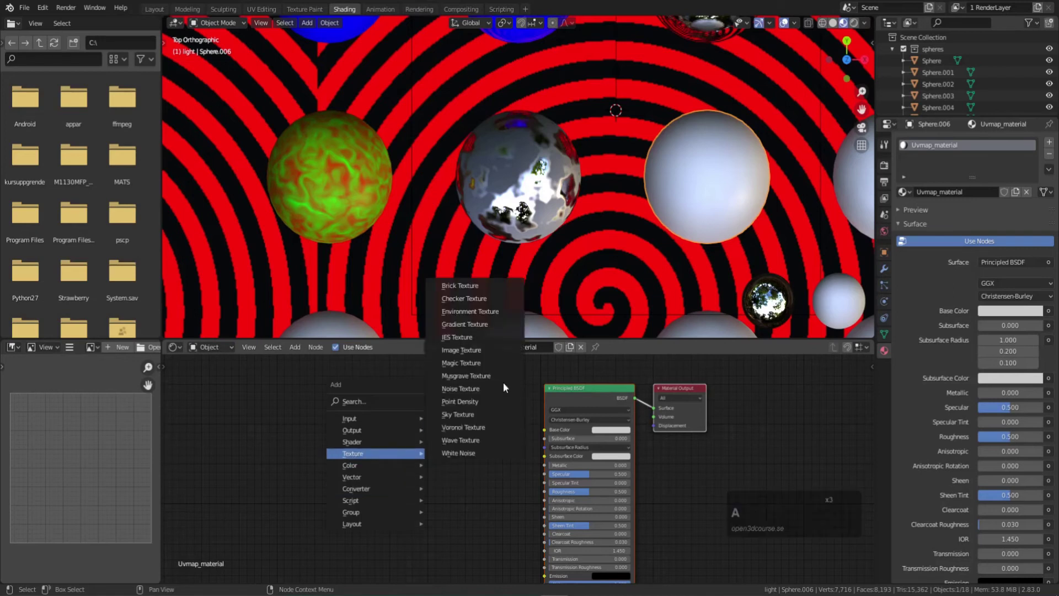
pyautogui.click(483, 292)
pyautogui.click(439, 403)
pyautogui.click(495, 416)
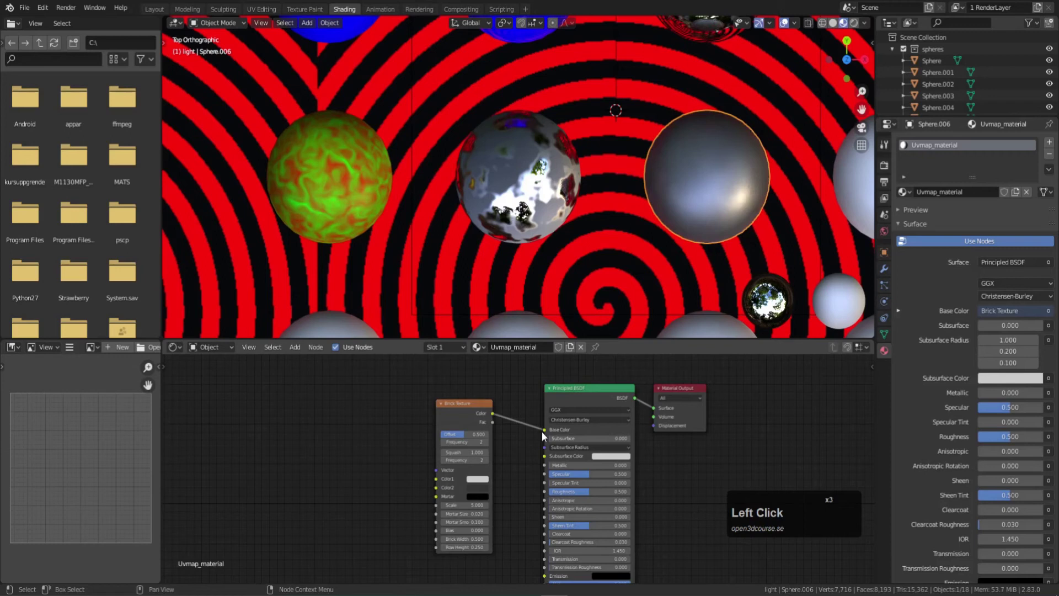
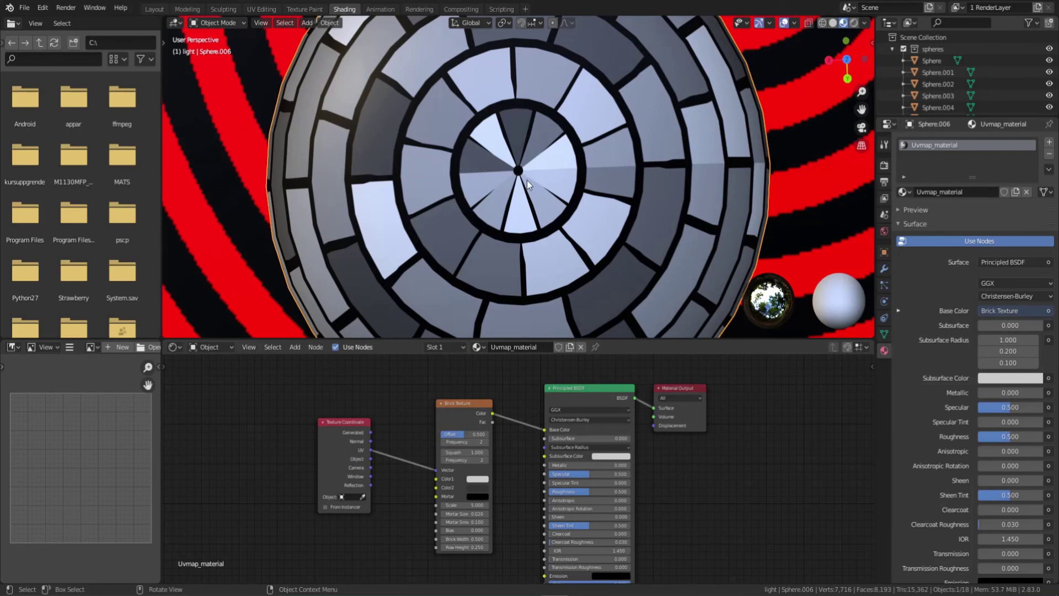
# Switch to the UV Editing workspace showing Sphere.006's UV grid in Edit Mode
pyautogui.middleClick(465, 270)
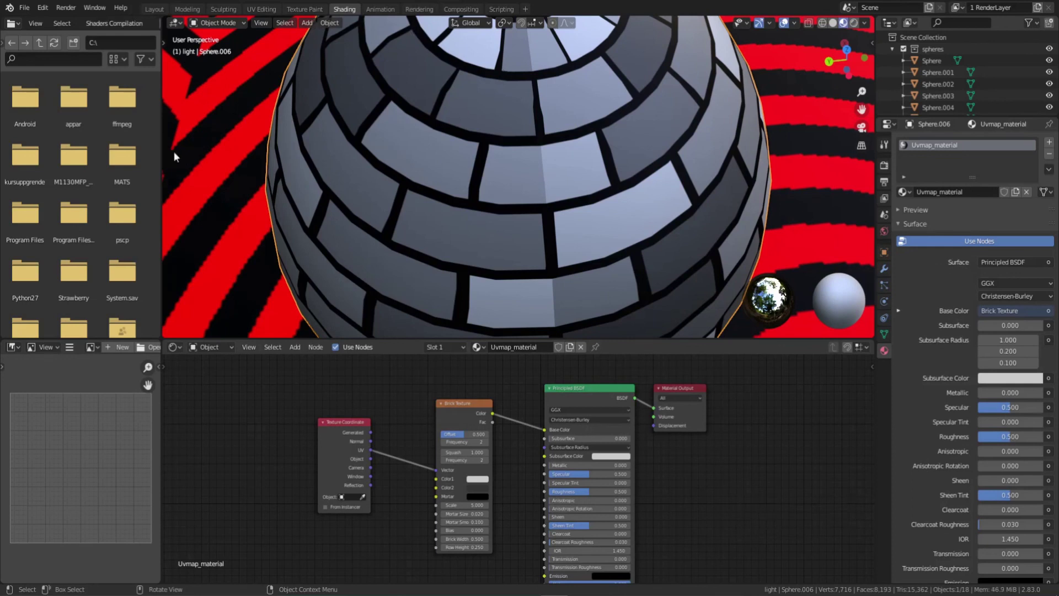
pyautogui.click(256, 13)
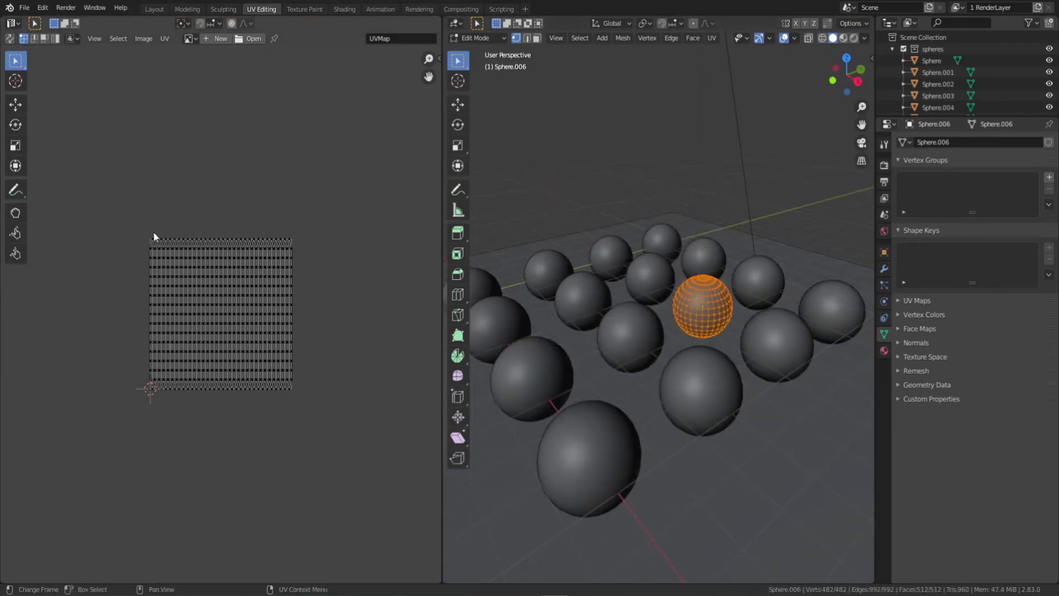
# Select a small rectangular block of faces in the sphere's UV layout
pyautogui.scroll(3)
pyautogui.click(174, 245)
pyautogui.click(196, 323)
pyautogui.click(222, 254)
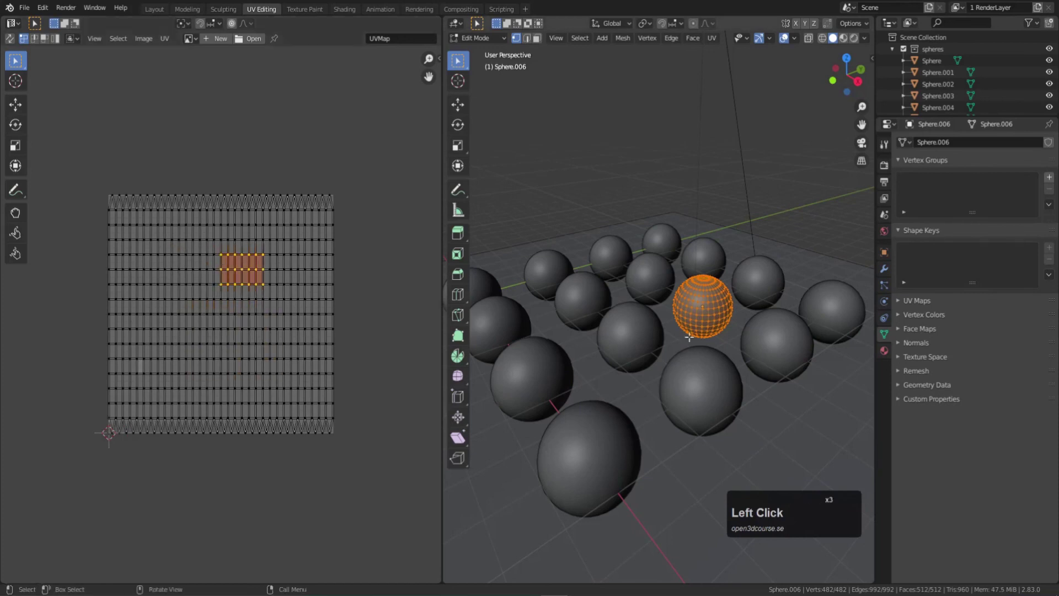
pyautogui.scroll(3)
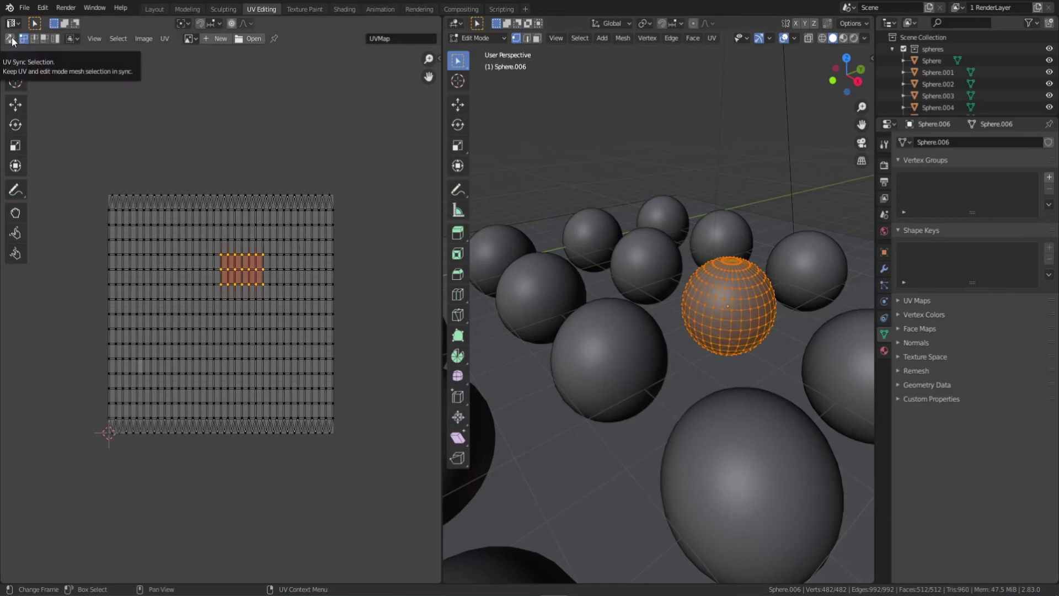
# Turn on UV Sync Selection so the face selection shows on both the UV map and the sphere
pyautogui.click(17, 42)
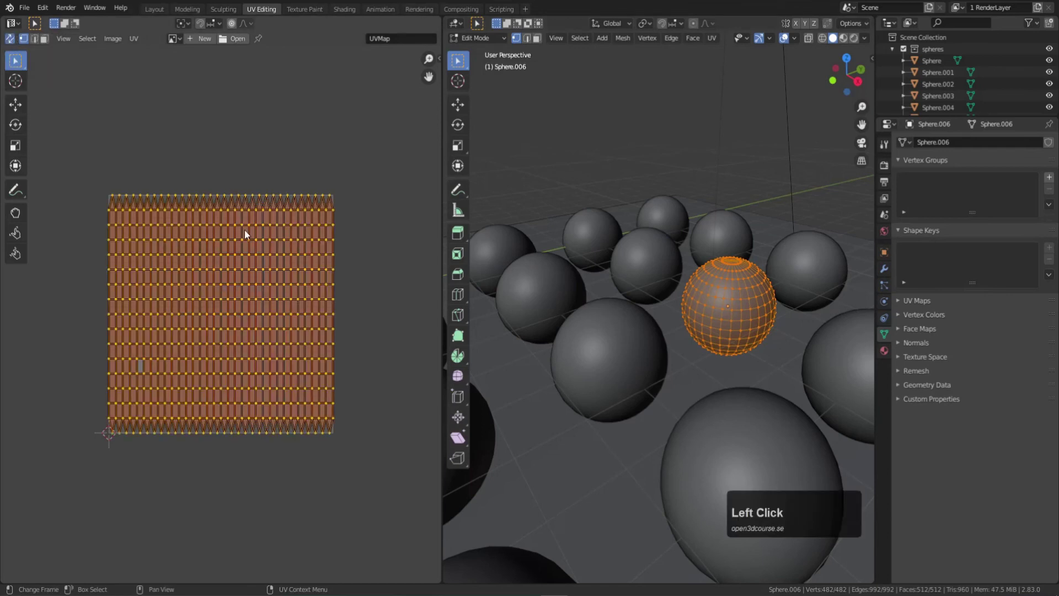
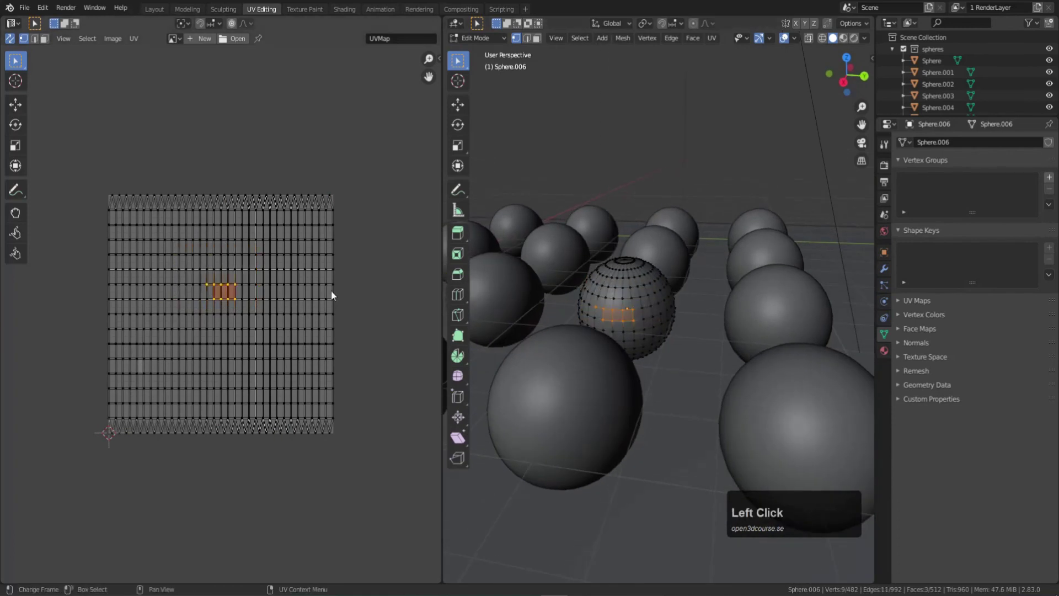
pyautogui.middleClick(193, 309)
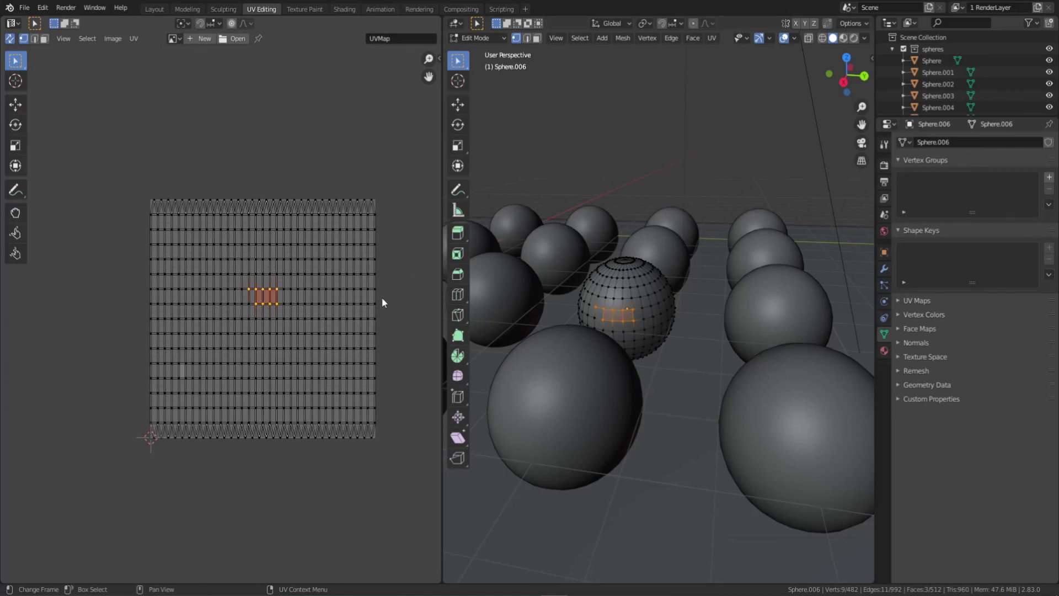
pyautogui.press('alt+a')
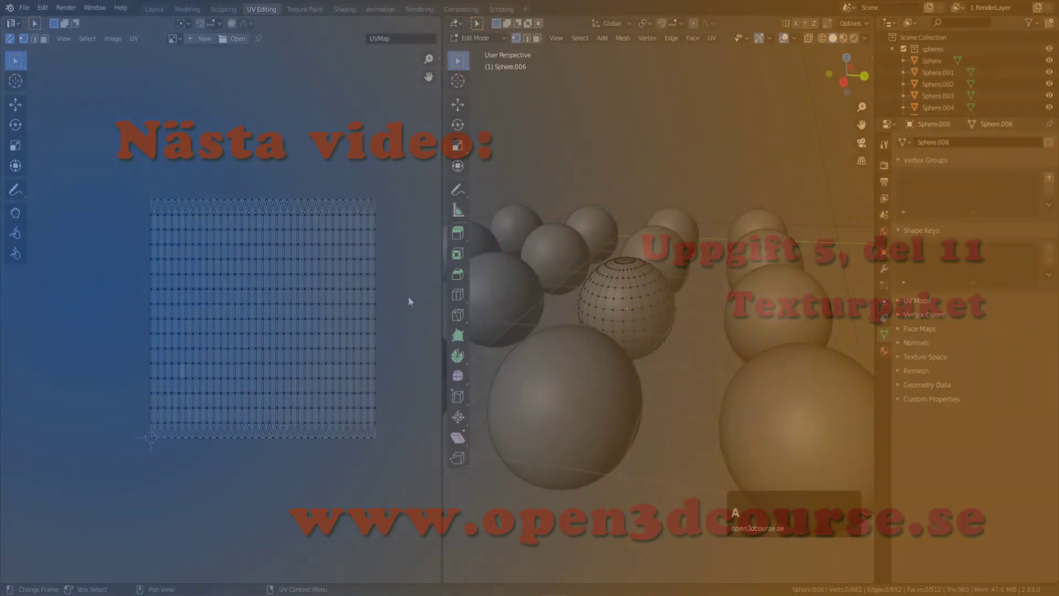